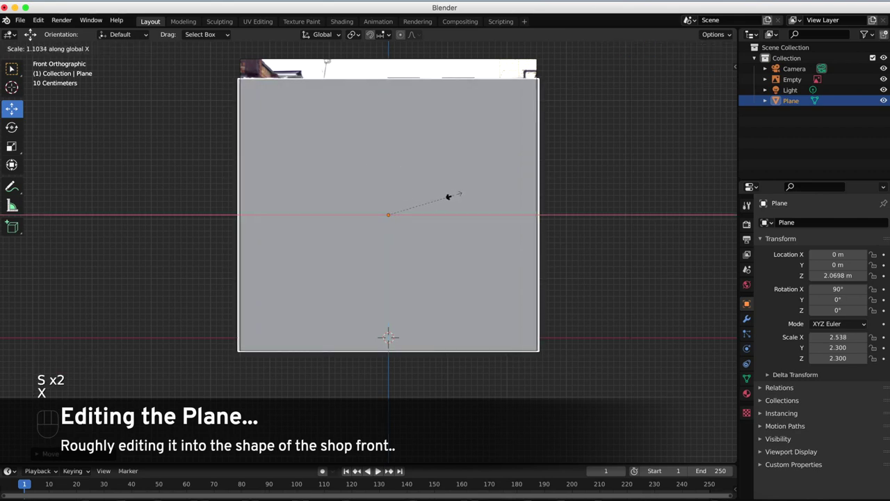
Scale the plane along X so it matches the shop-front photo's width
left_click(460, 197)
left_click_drag(423, 194, 390, 195)
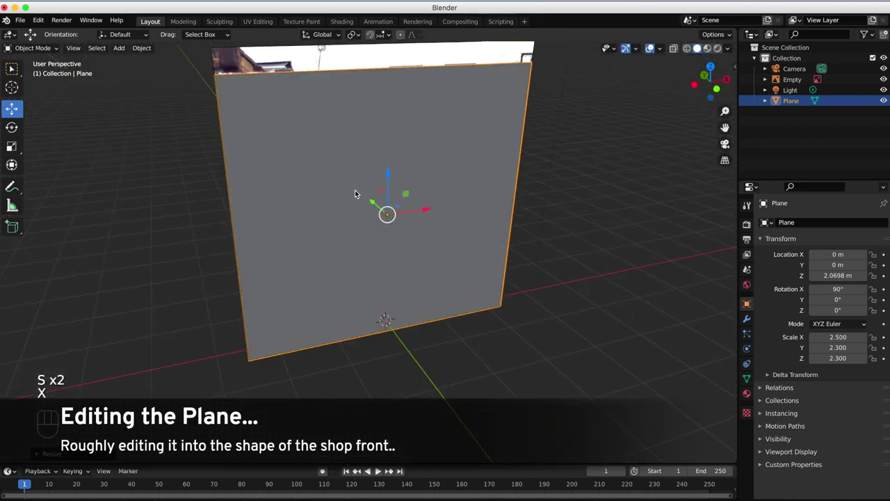
key("s")
key("x")
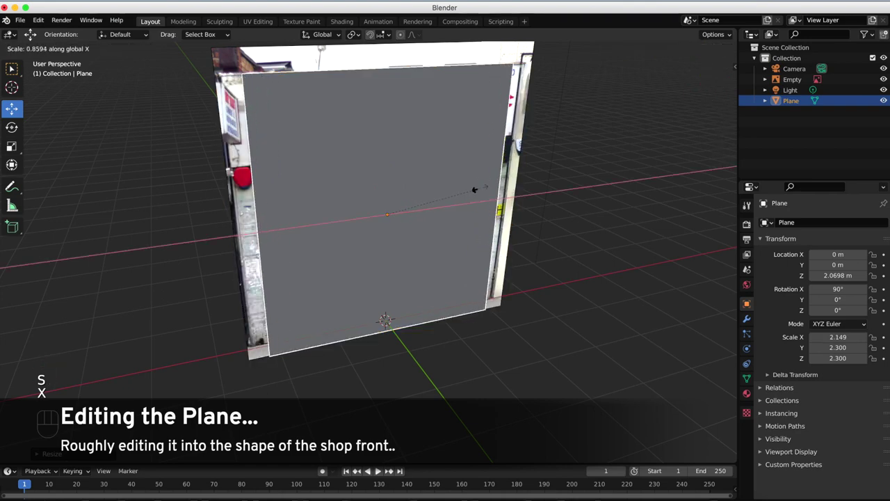
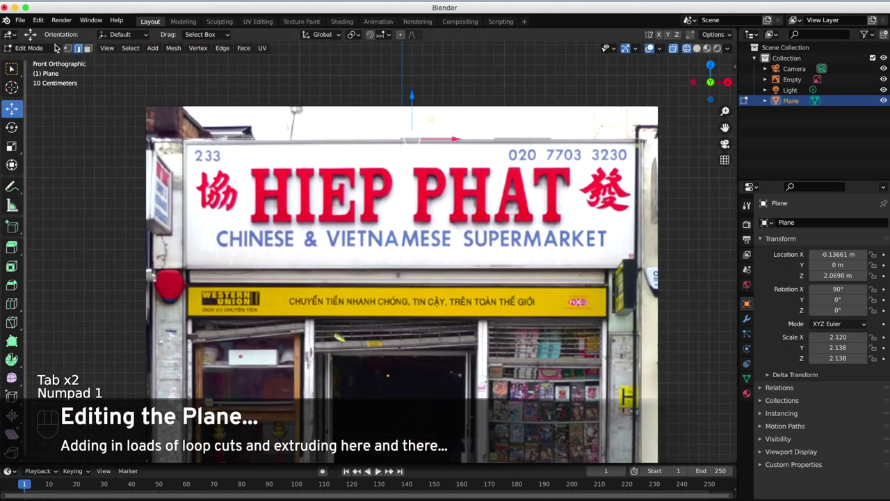
Add Ctrl+R loop cuts and slide them onto the sign, shutter and doorway outlines
key("ctrl+r")
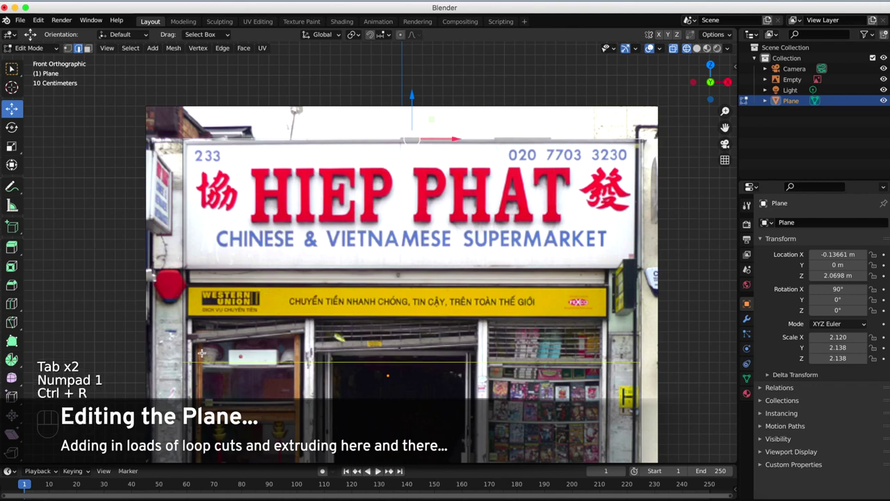
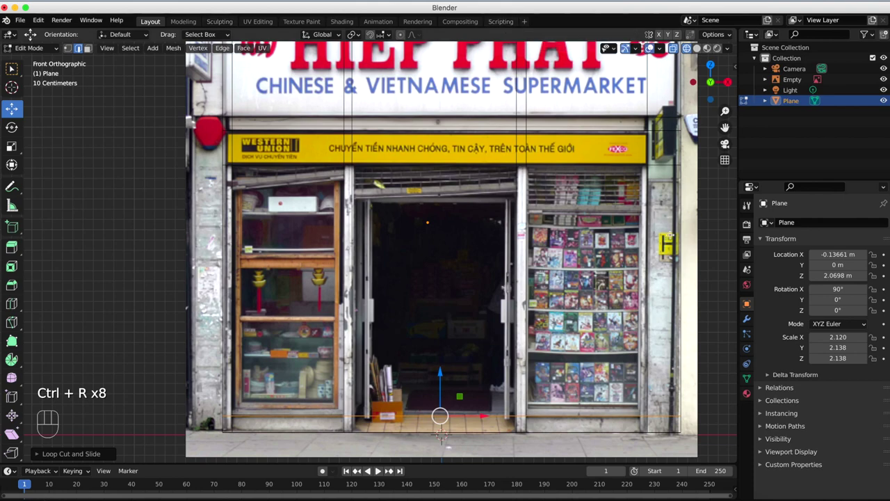
key("ctrl+r")
key("ctrl+r")
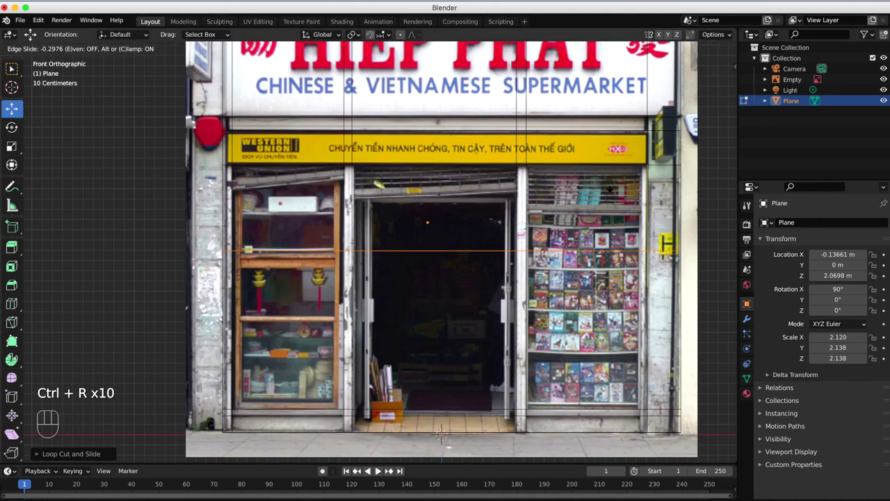
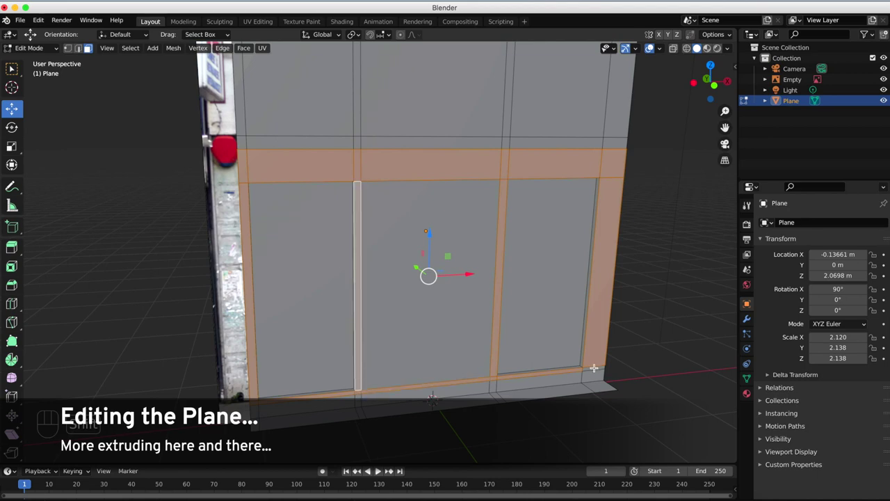
Select the frame strip faces and extrude them outward along their normals
left_click(691, 52)
left_click(691, 52)
left_click(700, 52)
key("e")
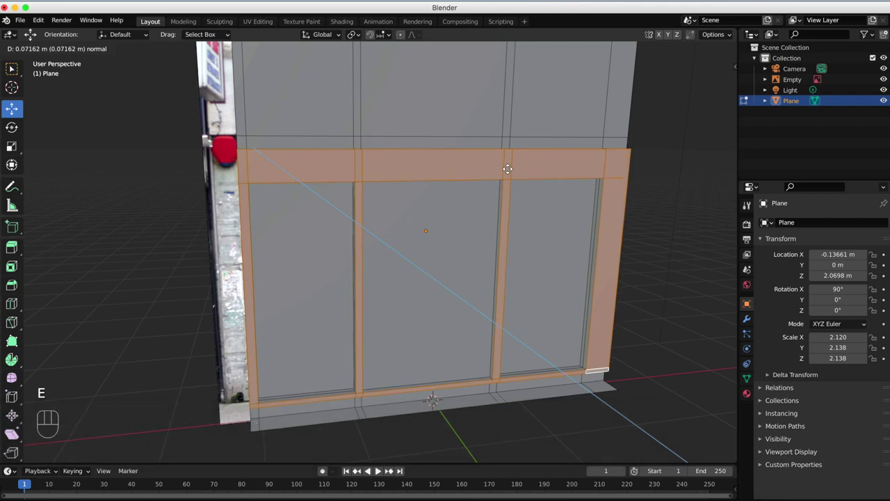
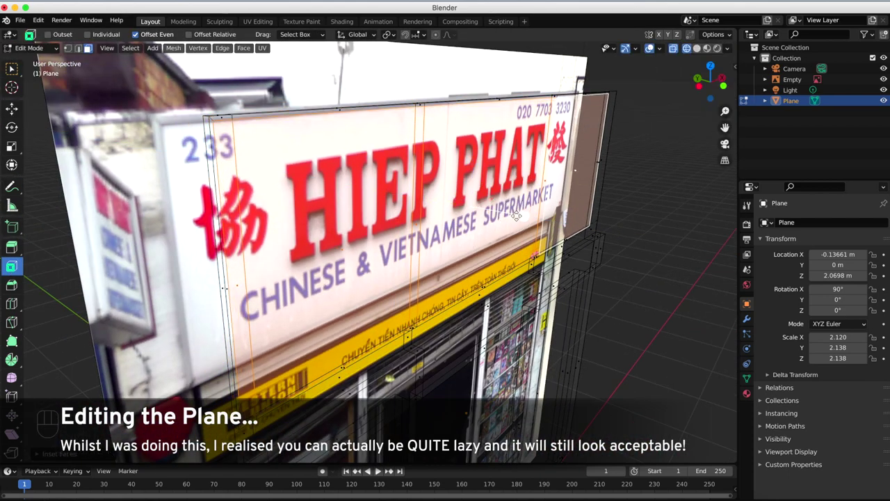
Undo recent edits in front view, then zoom in on the finished storefront model
key("KP_1")
key("super+z")
key("super+z")
key("super+z")
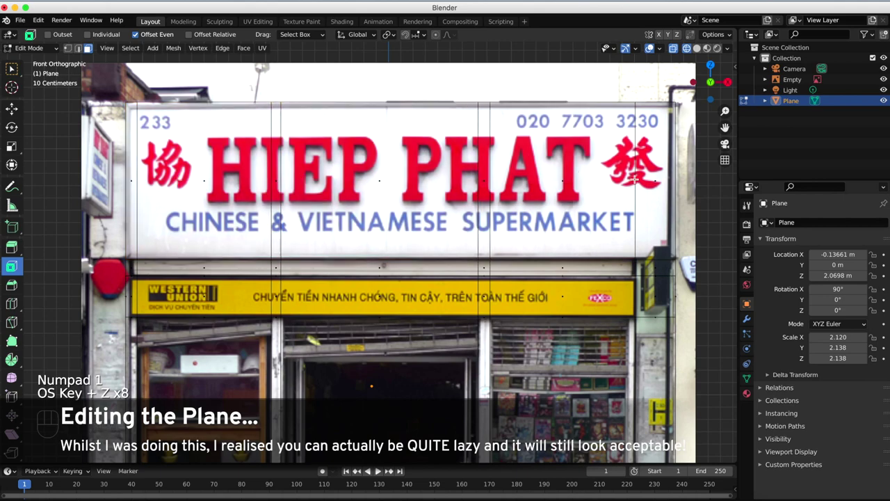
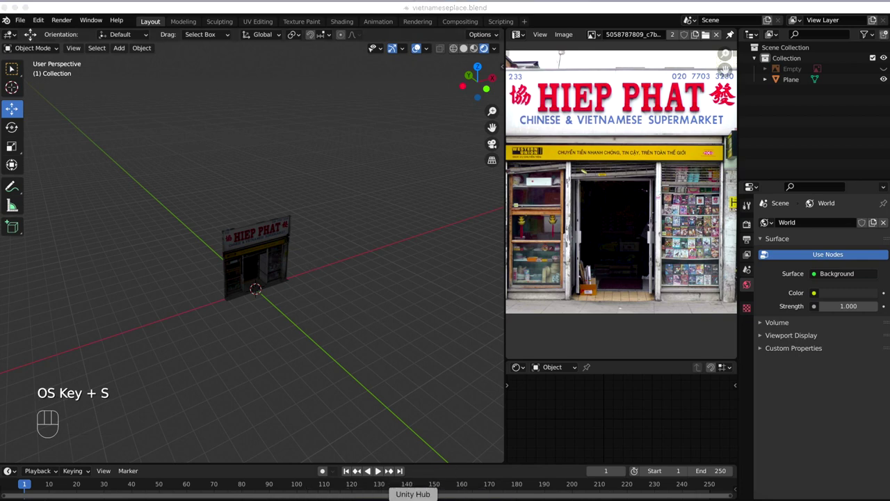
left_click_drag(268, 261, 256, 260)
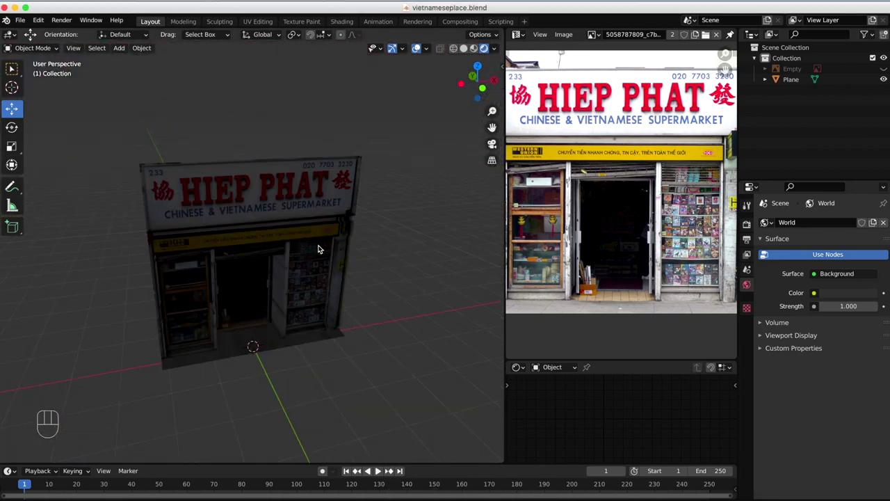
left_click_drag(322, 244, 315, 247)
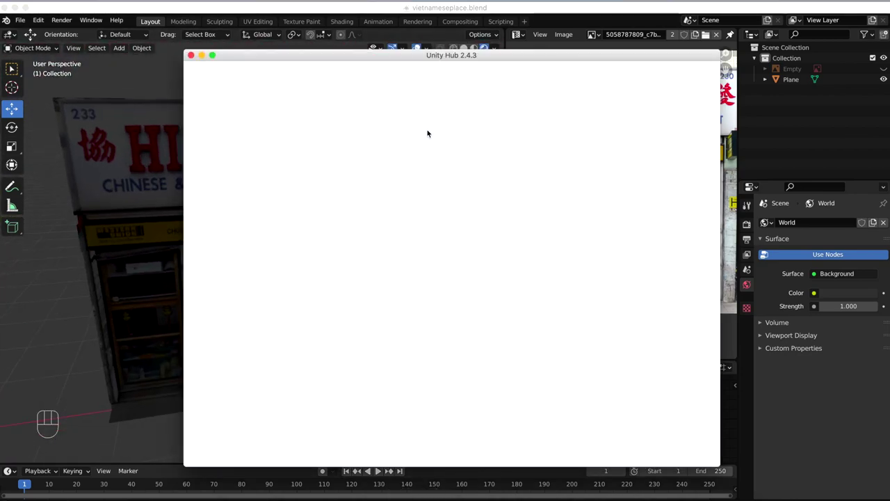